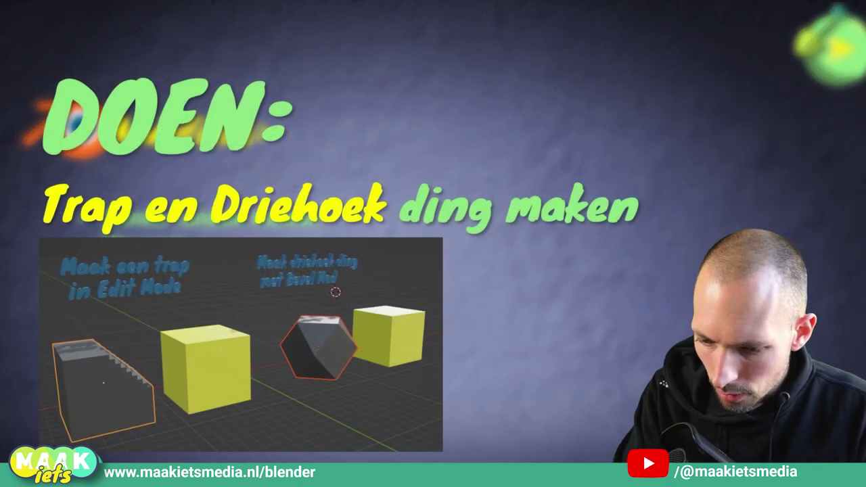
Orbit the viewport to look over the example stair and bevel cubes.
{"action": "scroll", "scroll_direction": "down", "scroll_amount": 3}
{"action": "scroll", "scroll_direction": "up", "scroll_amount": 3}
{"action": "left_click", "coordinate": [545, 227]}
{"action": "middle_click", "coordinate": [599, 238]}
{"action": "middle_click", "coordinate": [511, 251]}
{"action": "middle_click", "coordinate": [516, 221]}
{"action": "middle_click", "coordinate": [599, 178]}
{"action": "middle_click", "coordinate": [634, 150]}
{"action": "middle_click", "coordinate": [593, 194]}
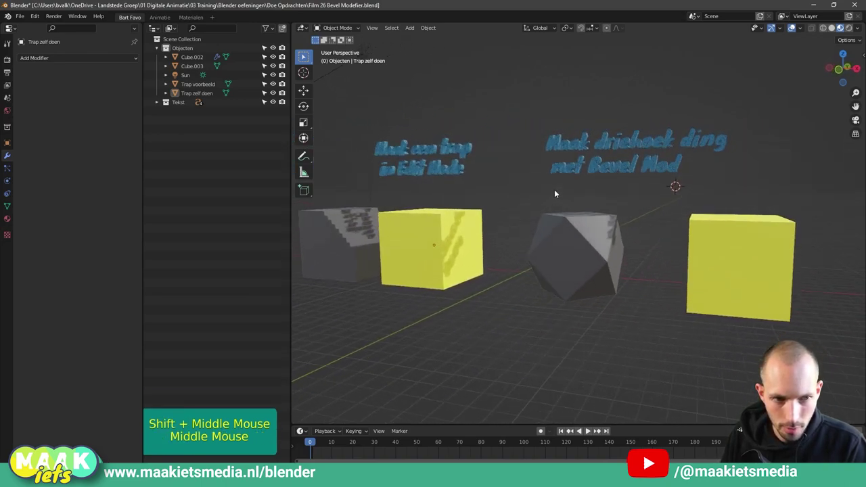
{"action": "middle_click", "coordinate": [532, 217]}
Select the bevelled example cube and inspect its Bevel modifier from several angles.
{"action": "left_click", "coordinate": [607, 228]}
{"action": "middle_click", "coordinate": [578, 268]}
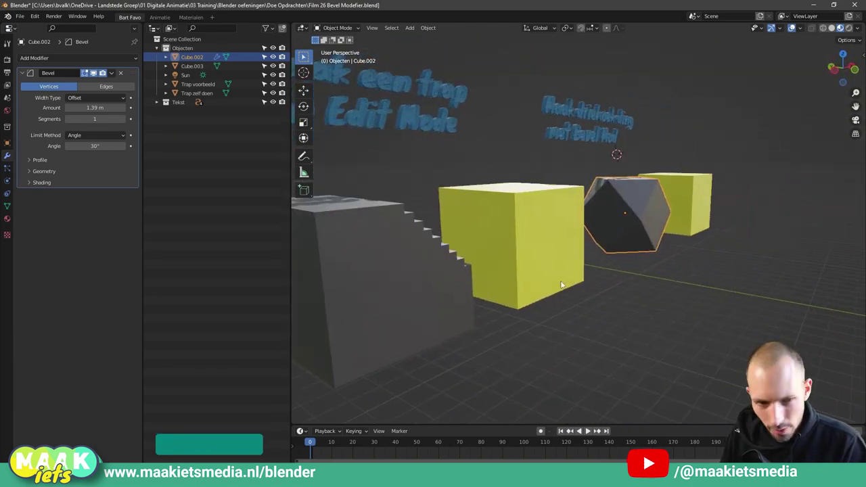
{"action": "middle_click", "coordinate": [566, 273]}
{"action": "middle_click", "coordinate": [696, 255]}
{"action": "scroll", "scroll_direction": "down", "scroll_amount": 3}
{"action": "scroll", "scroll_direction": "up", "scroll_amount": 3}
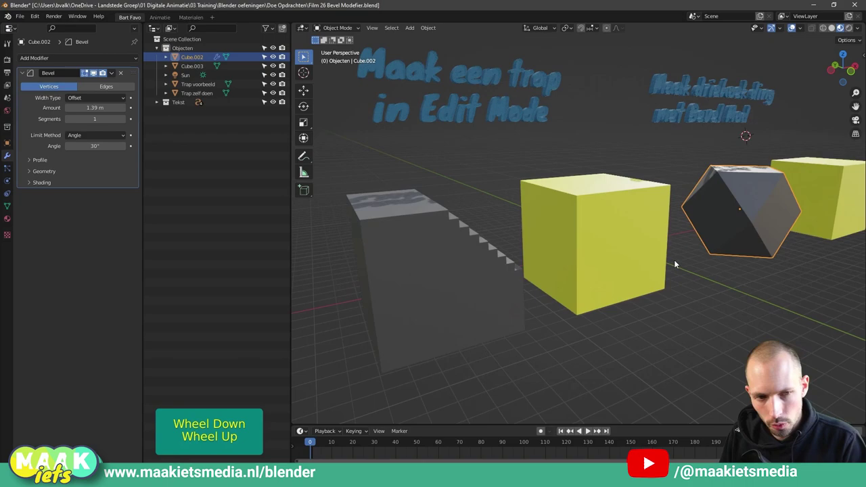
{"action": "scroll", "scroll_direction": "down", "scroll_amount": 3}
Select the stair example object and use the Ctrl+Shift+A menu on it.
{"action": "left_click", "coordinate": [596, 232]}
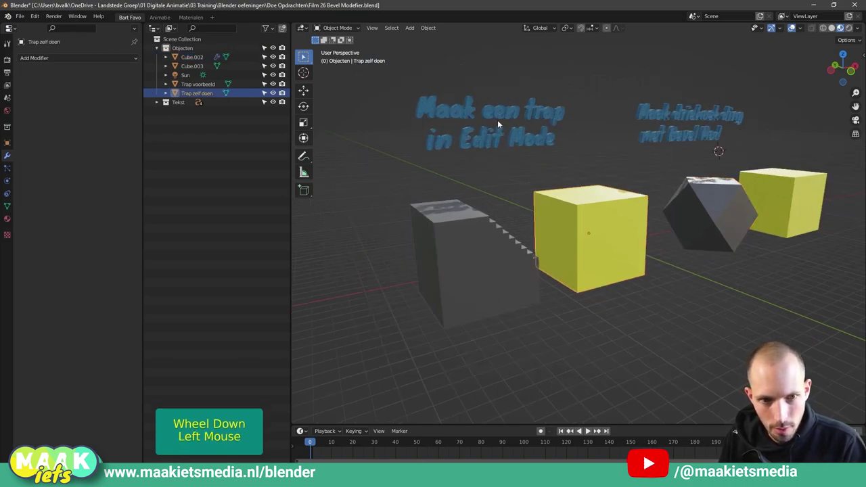
{"action": "left_click", "coordinate": [490, 241]}
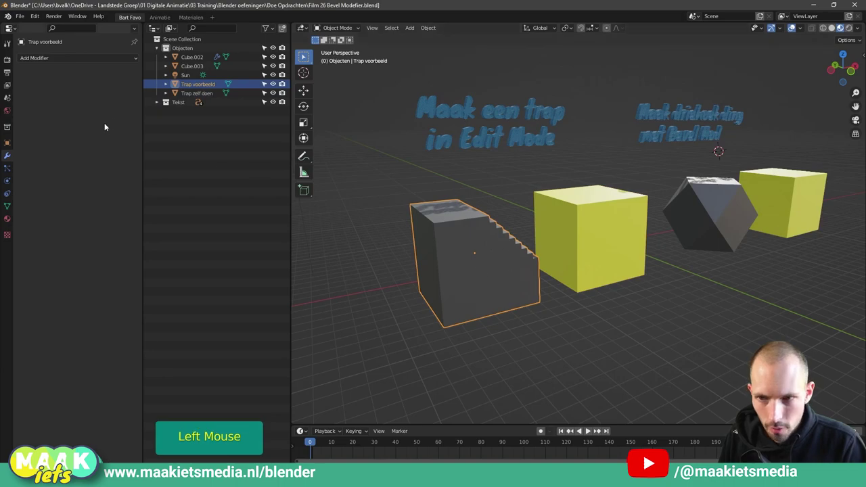
{"action": "key", "text": "ctrl+shift+a"}
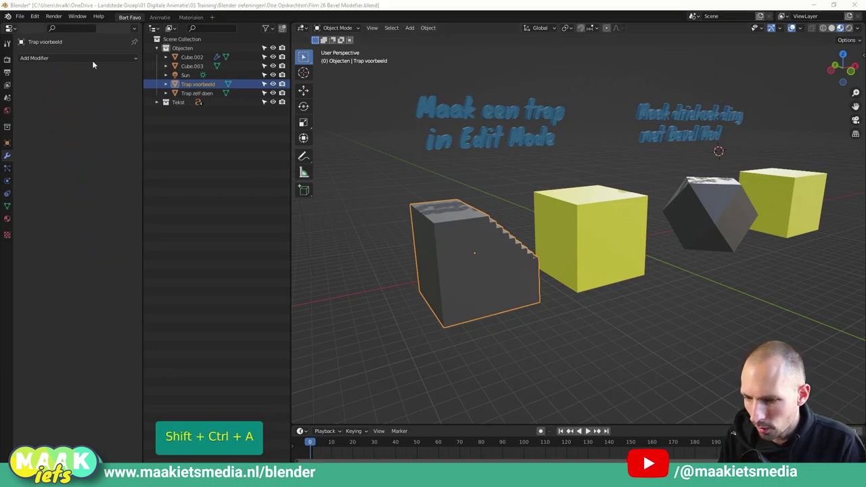
{"action": "left_click", "coordinate": [97, 58]}
{"action": "left_click", "coordinate": [518, 354]}
Compare the stair and bevelled examples, reselecting the bevelled cube to view its modifier.
{"action": "middle_click", "coordinate": [554, 300]}
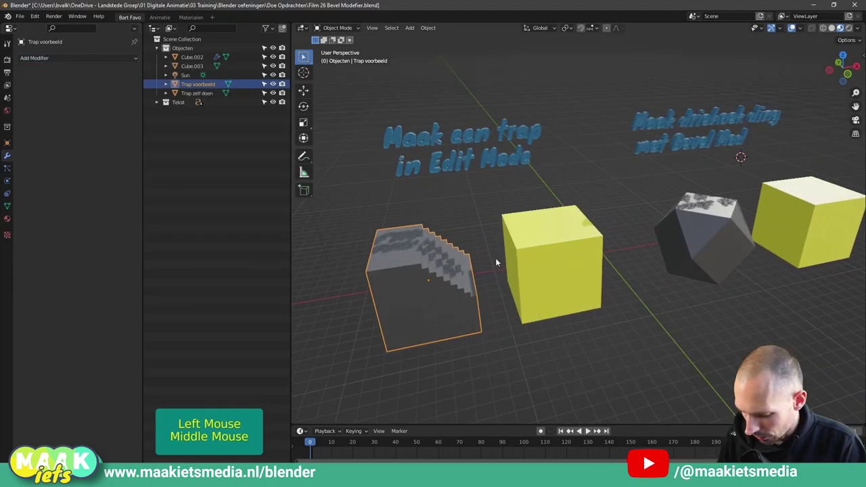
{"action": "scroll", "scroll_direction": "up", "scroll_amount": 3}
{"action": "middle_click", "coordinate": [472, 205]}
{"action": "middle_click", "coordinate": [534, 186]}
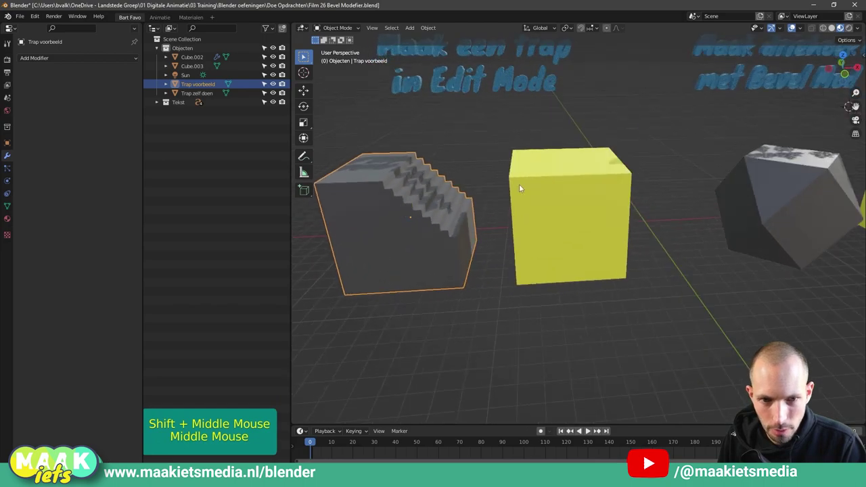
{"action": "middle_click", "coordinate": [466, 204]}
{"action": "middle_click", "coordinate": [529, 175]}
{"action": "middle_click", "coordinate": [610, 196]}
{"action": "left_click", "coordinate": [597, 235]}
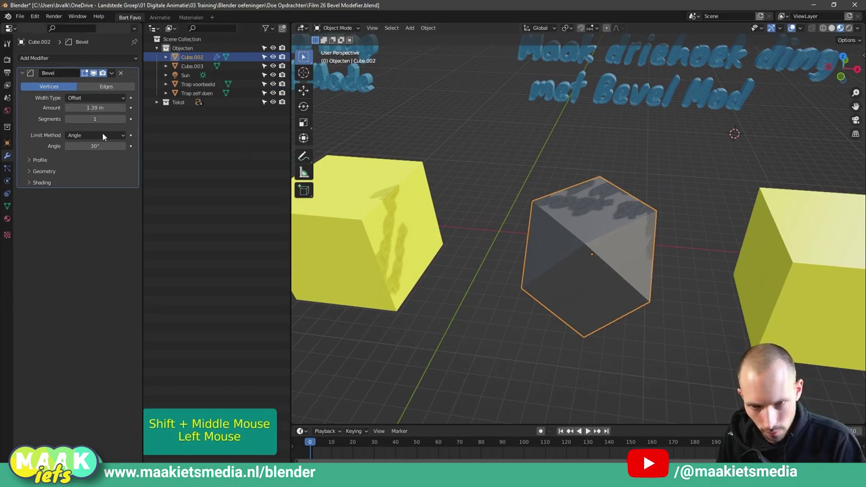
{"action": "middle_click", "coordinate": [496, 180]}
{"action": "left_click", "coordinate": [495, 209]}
Select the yellow Trap zelf doen cube, enter Edit Mode in edge select and start a Ctrl+B bevel.
{"action": "left_click", "coordinate": [642, 176]}
{"action": "middle_click", "coordinate": [628, 195]}
{"action": "middle_click", "coordinate": [564, 225]}
{"action": "scroll", "scroll_direction": "up", "scroll_amount": 3}
{"action": "middle_click", "coordinate": [483, 173]}
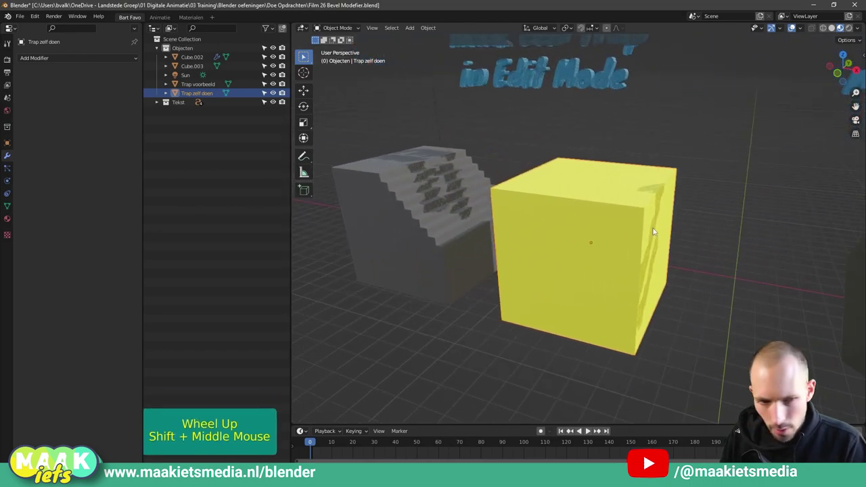
{"action": "key", "text": "Tab"}
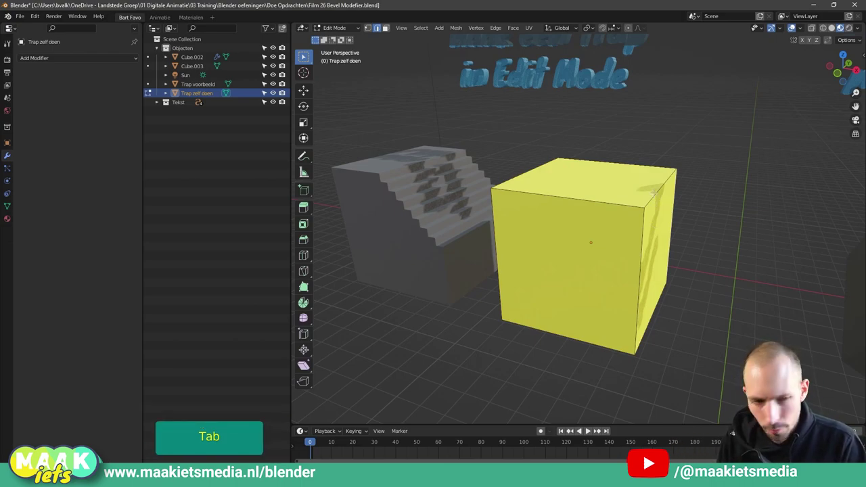
{"action": "key", "text": "2"}
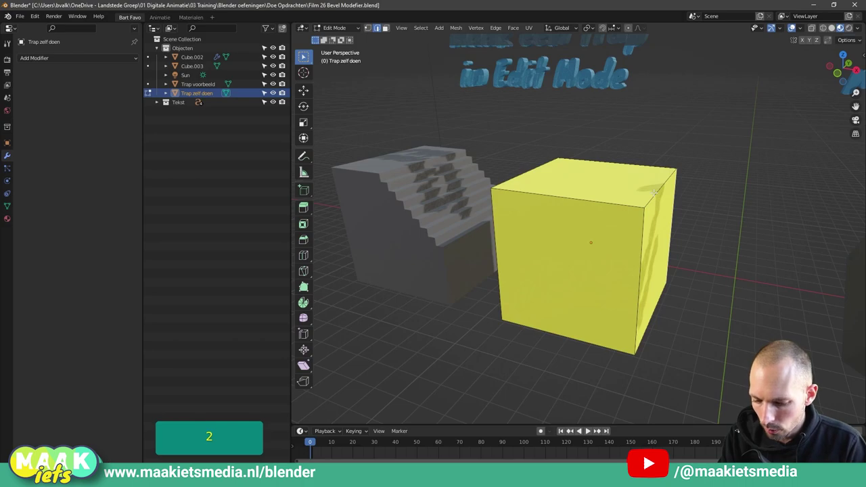
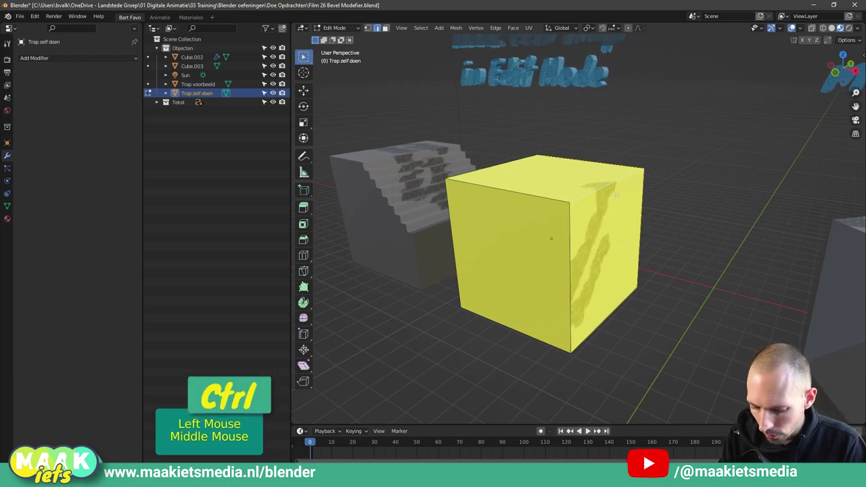
{"action": "key", "text": "ctrl+b"}
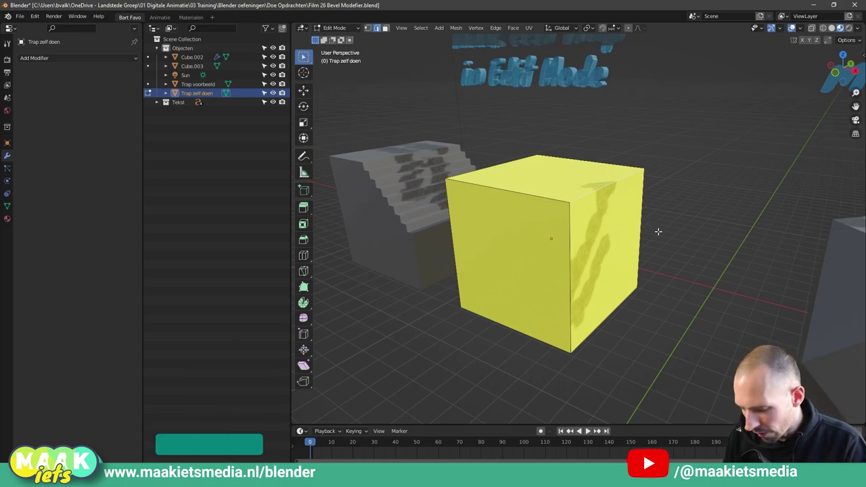
Bevel the cube's top edge with 1 segment at 1.74 m width so it becomes a triangular wedge.
{"action": "key", "text": "ctrl+b"}
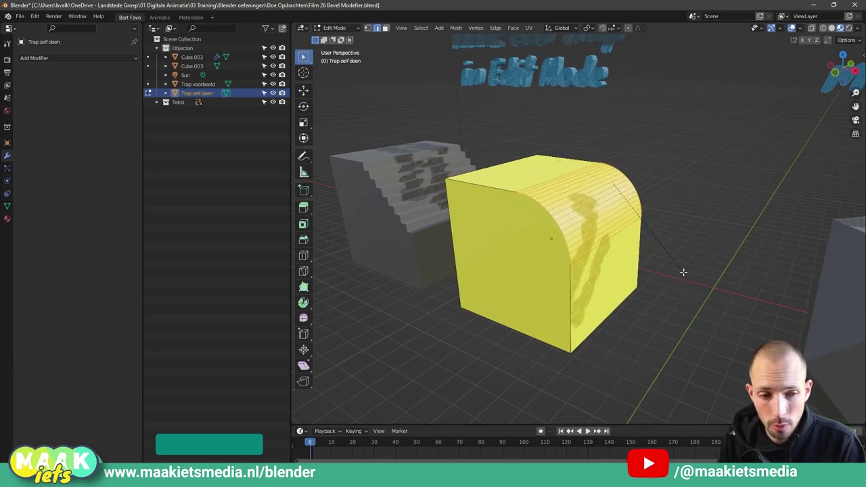
{"action": "scroll", "scroll_direction": "down", "scroll_amount": 3}
{"action": "scroll", "scroll_direction": "up", "scroll_amount": 3}
{"action": "scroll", "scroll_direction": "down", "scroll_amount": 3}
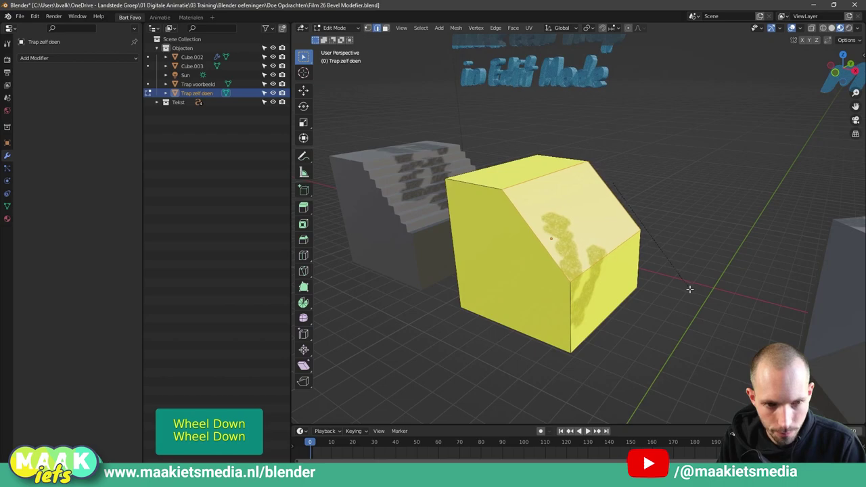
{"action": "scroll", "scroll_direction": "up", "scroll_amount": 3}
{"action": "scroll", "scroll_direction": "down", "scroll_amount": 3}
{"action": "scroll", "scroll_direction": "up", "scroll_amount": 3}
{"action": "scroll", "scroll_direction": "down", "scroll_amount": 3}
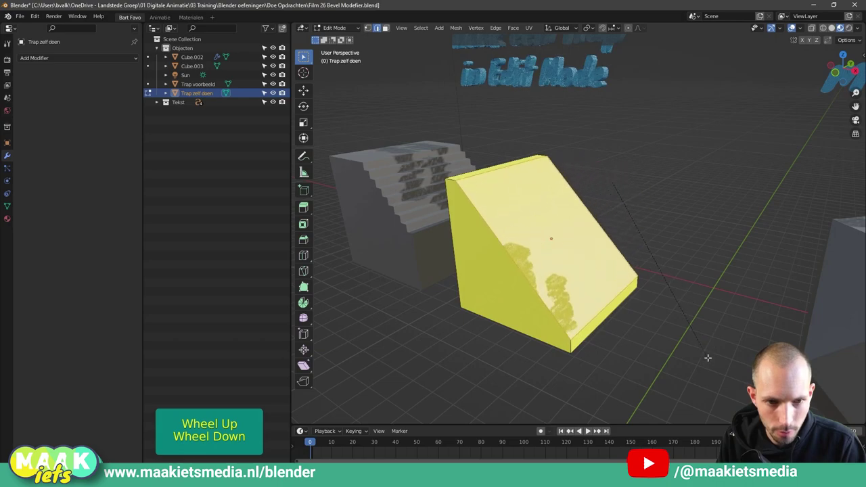